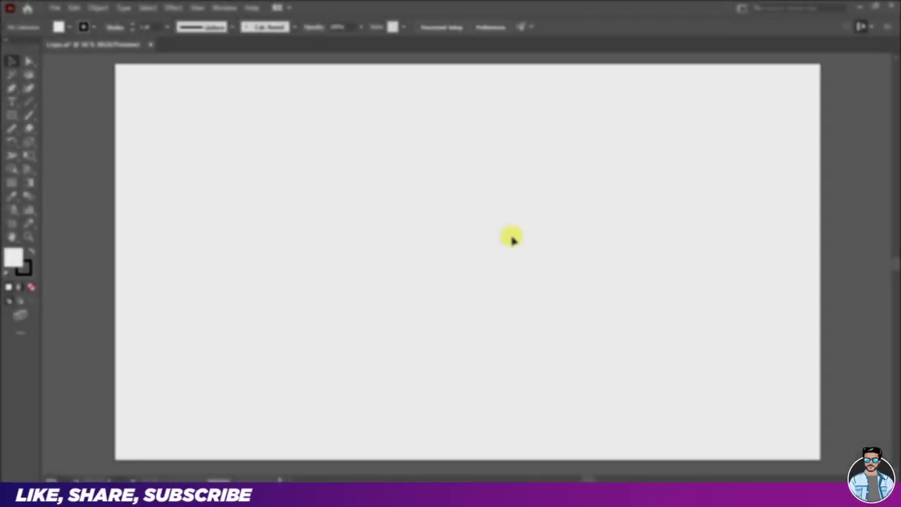
Draw a large 480 px circle with no fill and a thin stroke at the artboard centre
{"action": "left_click", "coordinate": [24, 122]}
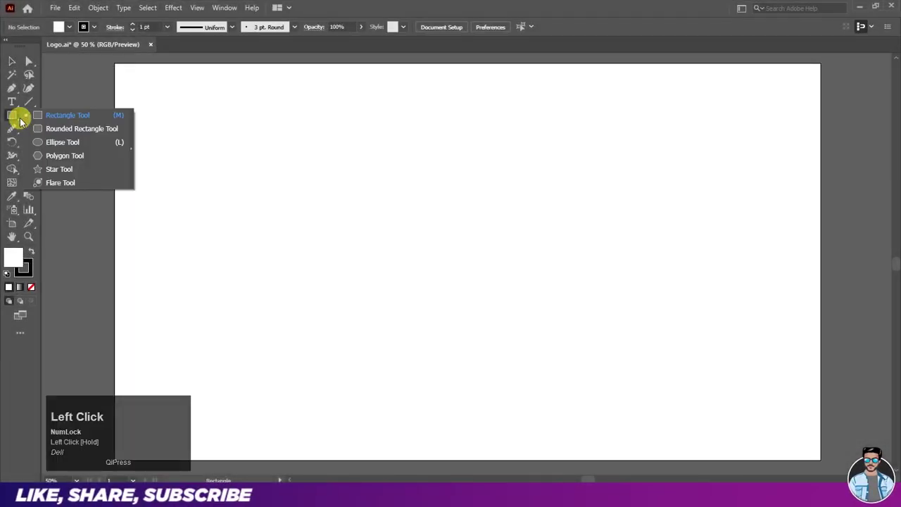
{"action": "key", "text": "ctrl+w"}
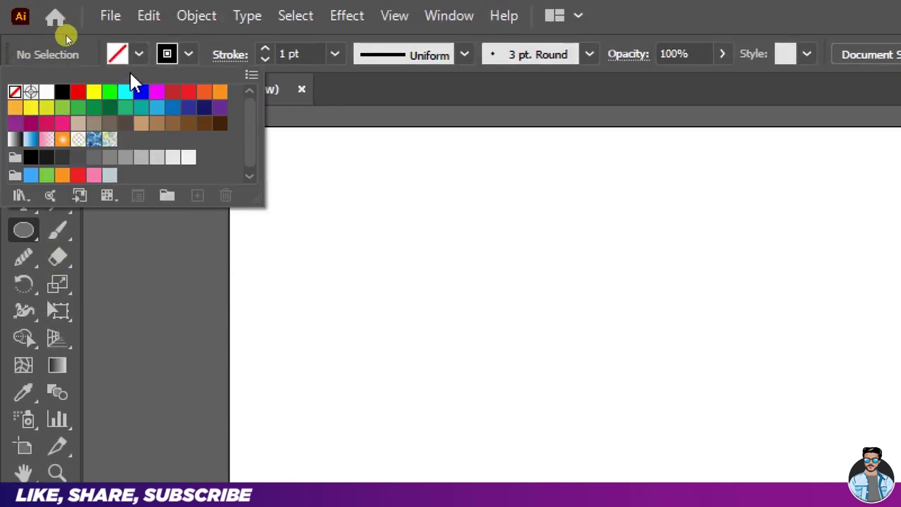
{"action": "key", "text": "ctrl+w"}
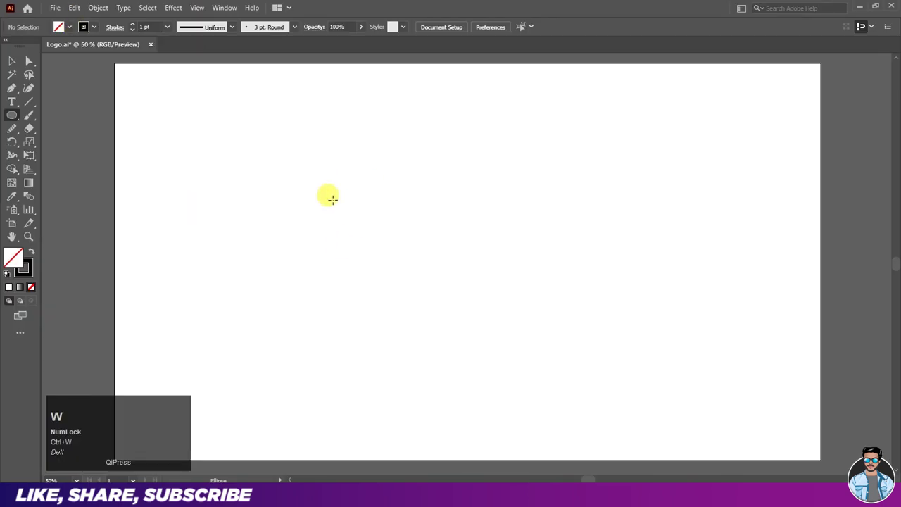
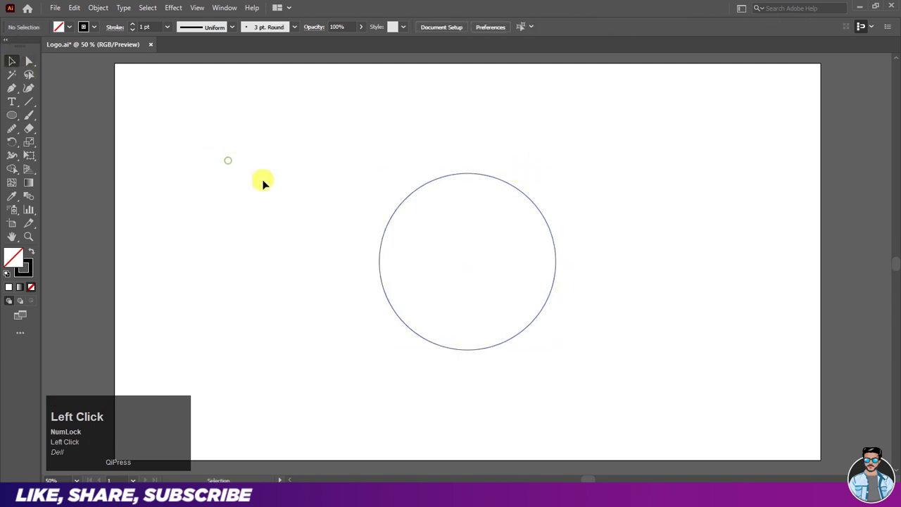
{"action": "scroll", "scroll_direction": "up", "scroll_amount": 3}
Add two smaller circles inside the large circle and two overlapping circle copies beyond its upper-right edge
{"action": "left_click", "coordinate": [448, 159]}
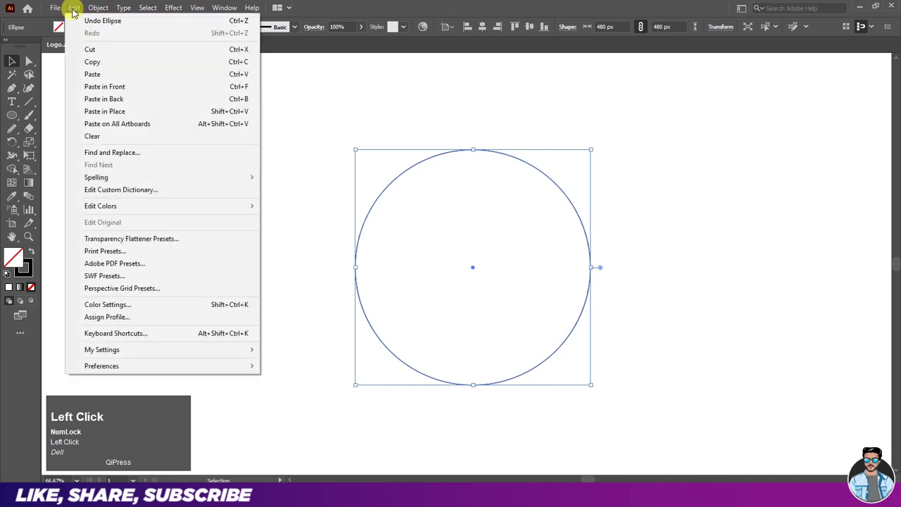
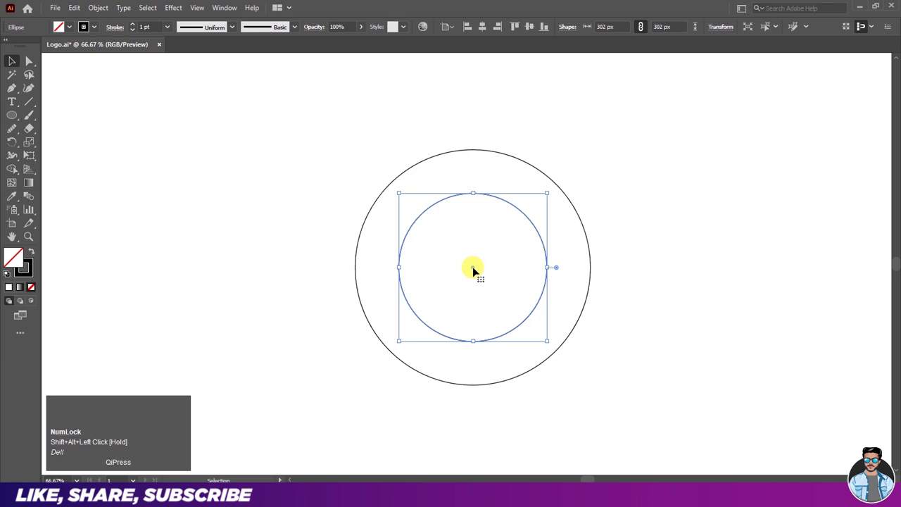
{"action": "left_click", "coordinate": [477, 274]}
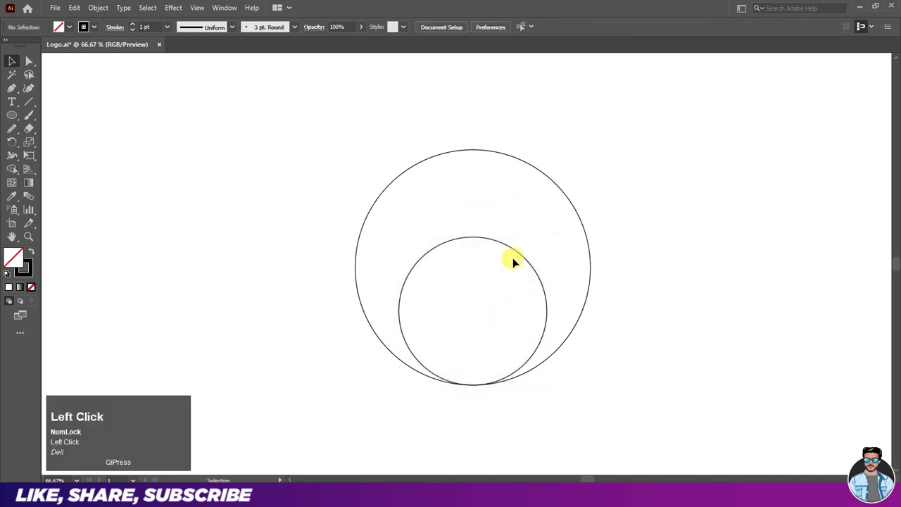
{"action": "left_click_drag", "start_coordinate": [490, 245], "coordinate": [289, 263]}
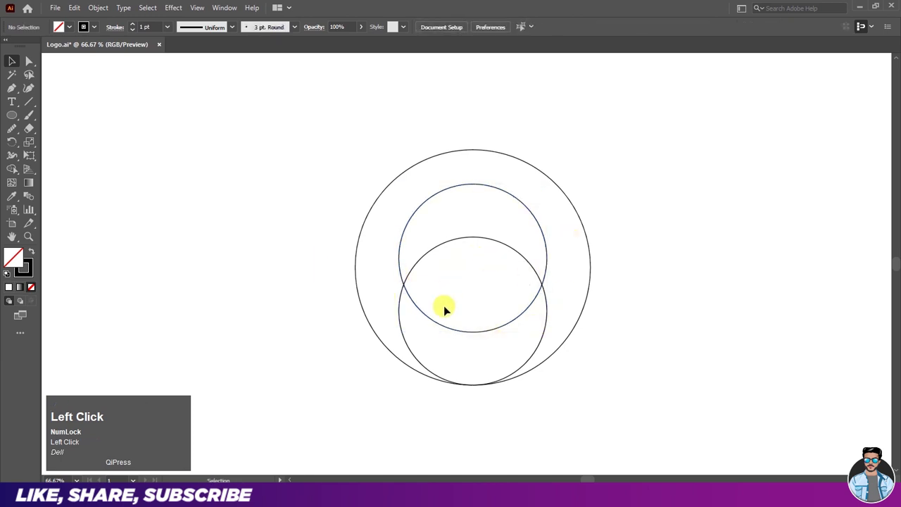
{"action": "left_click_drag", "start_coordinate": [539, 221], "coordinate": [664, 250]}
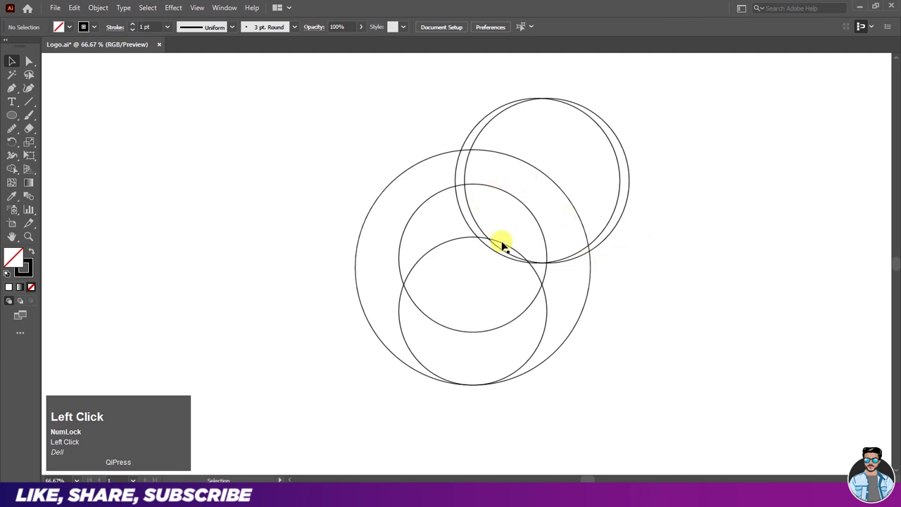
Nudge one upper-right circle a few pixels right to complete the construction circles
{"action": "left_click", "coordinate": [502, 252]}
{"action": "key", "text": "Right"}
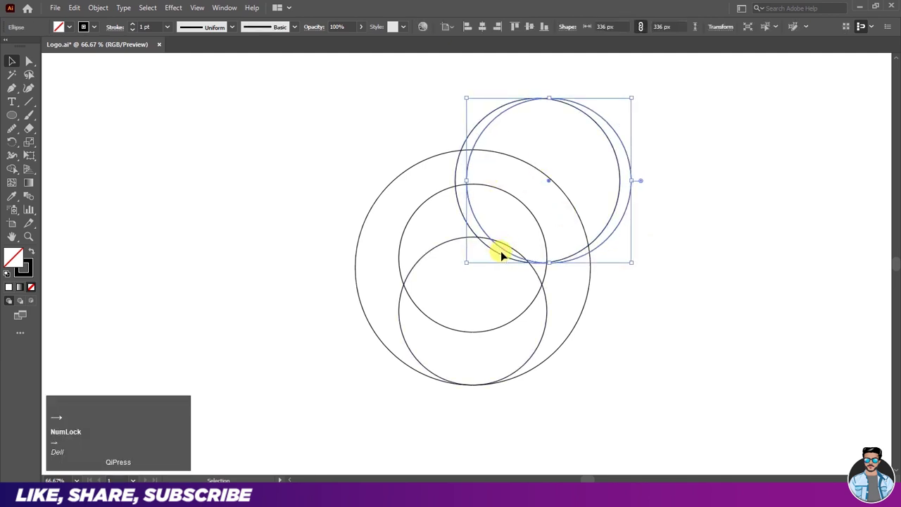
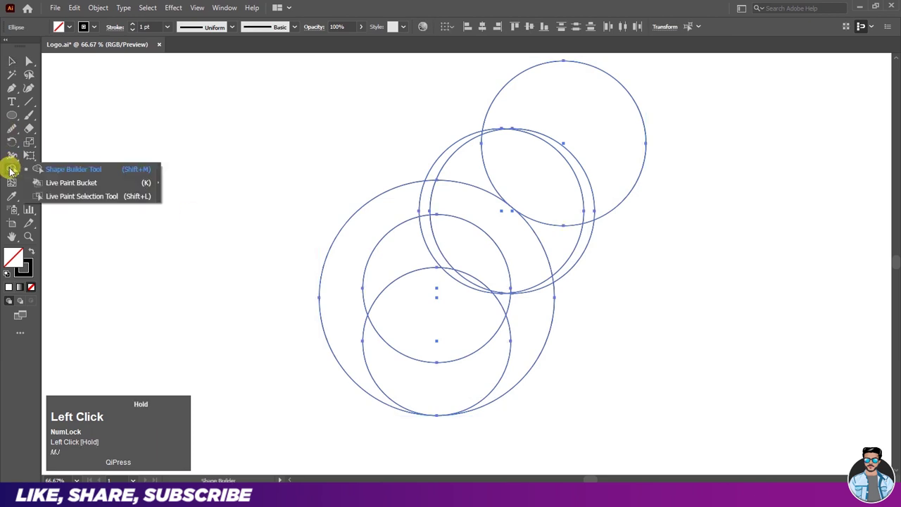
Merge the overlapping circle regions into a black left crescent, a black flame and a dark grey bottom crescent
{"action": "key", "text": "ctrl+w"}
{"action": "key", "text": "ctrl+w"}
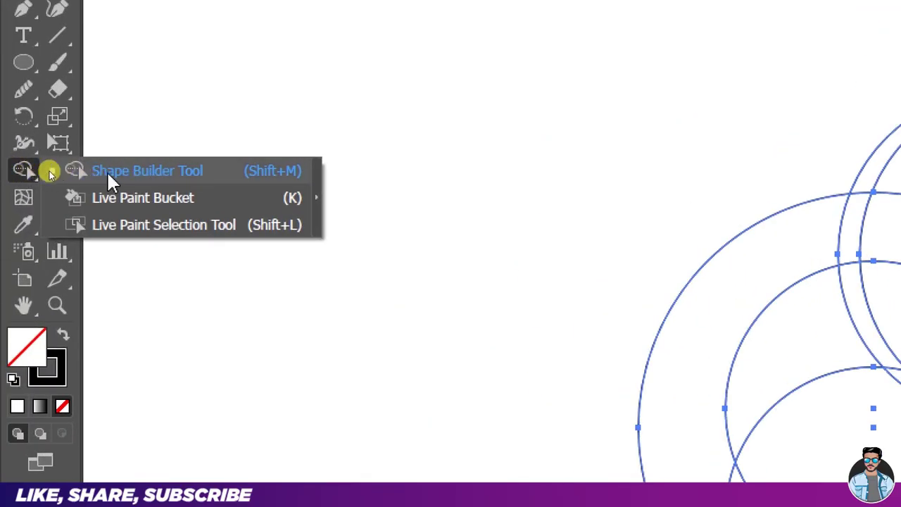
{"action": "key", "text": "ctrl+w"}
{"action": "left_click_drag", "start_coordinate": [72, 34], "coordinate": [73, 33]}
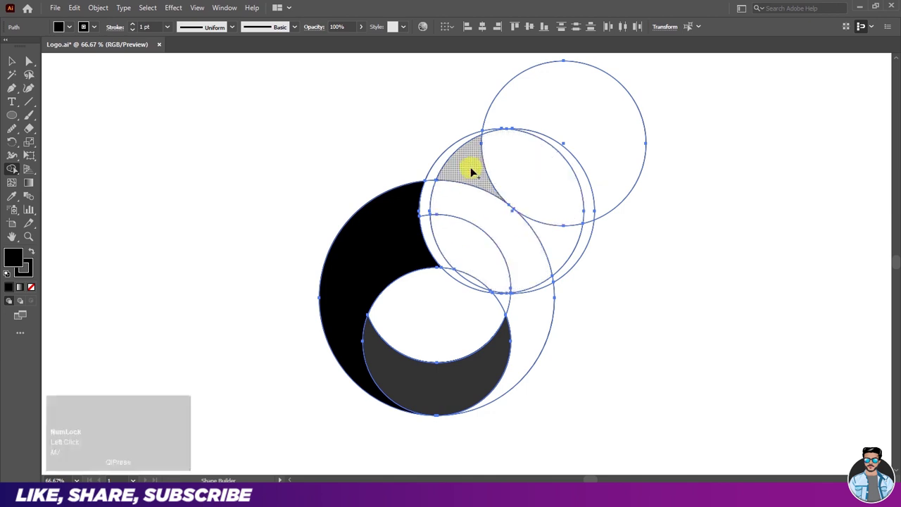
{"action": "left_click_drag", "start_coordinate": [475, 170], "coordinate": [528, 275]}
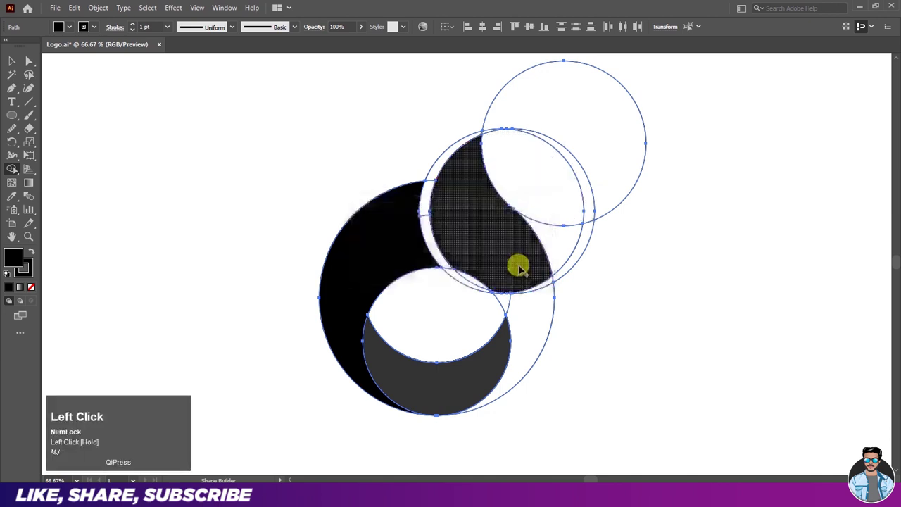
{"action": "left_click_drag", "start_coordinate": [536, 315], "coordinate": [321, 231]}
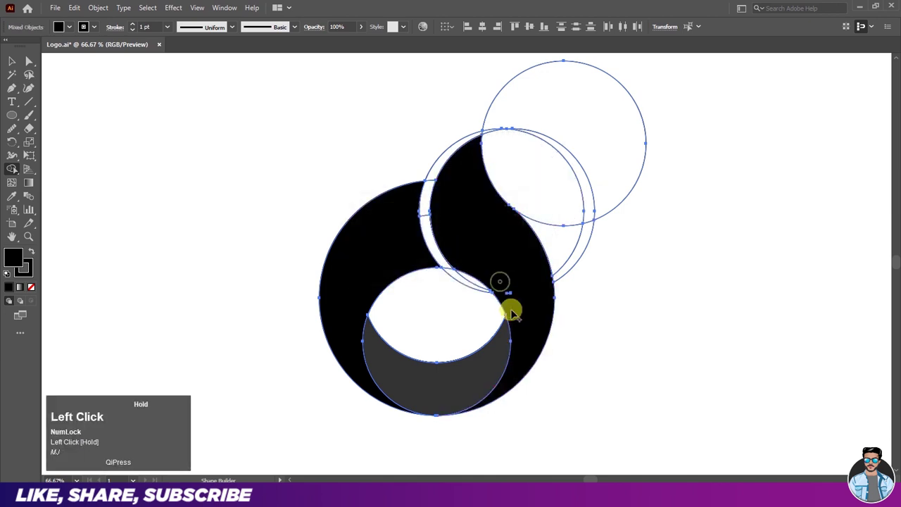
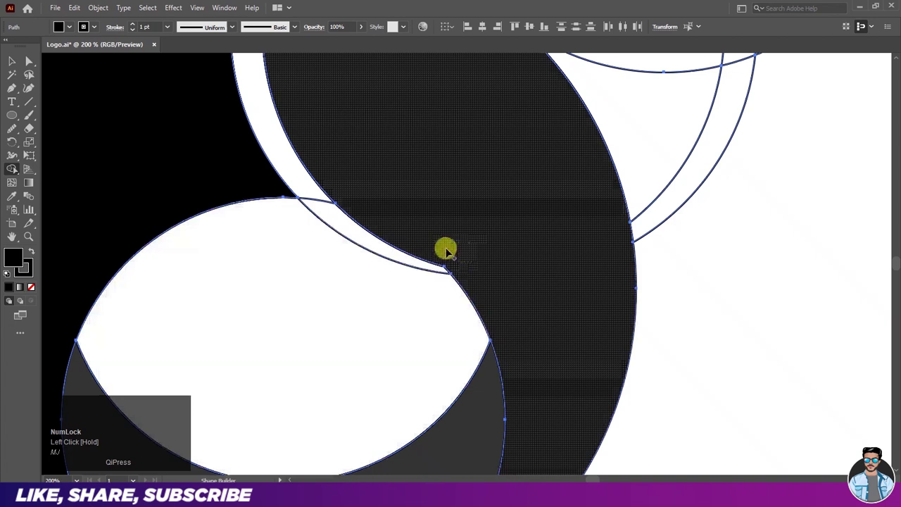
Review the merged flame, then select all the merged logo shapes
{"action": "left_click", "coordinate": [21, 69]}
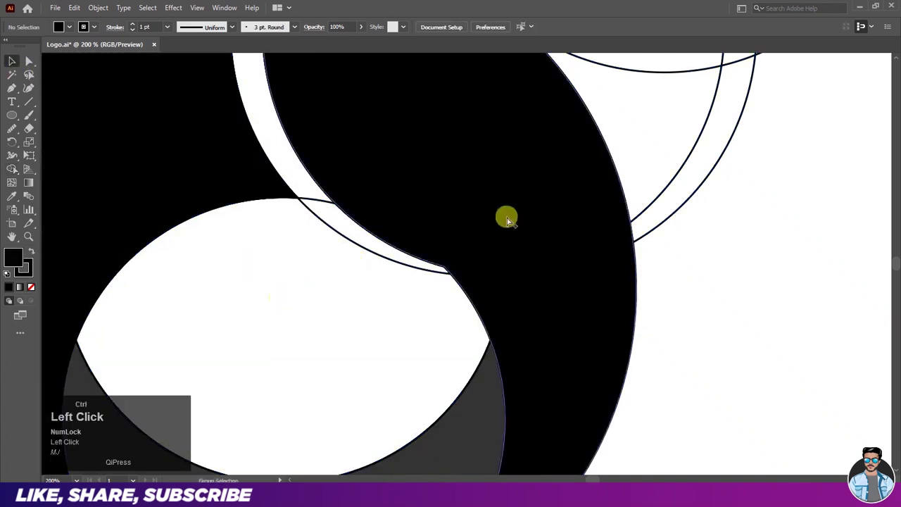
{"action": "scroll", "scroll_direction": "down", "scroll_amount": 3}
{"action": "left_click", "coordinate": [381, 241]}
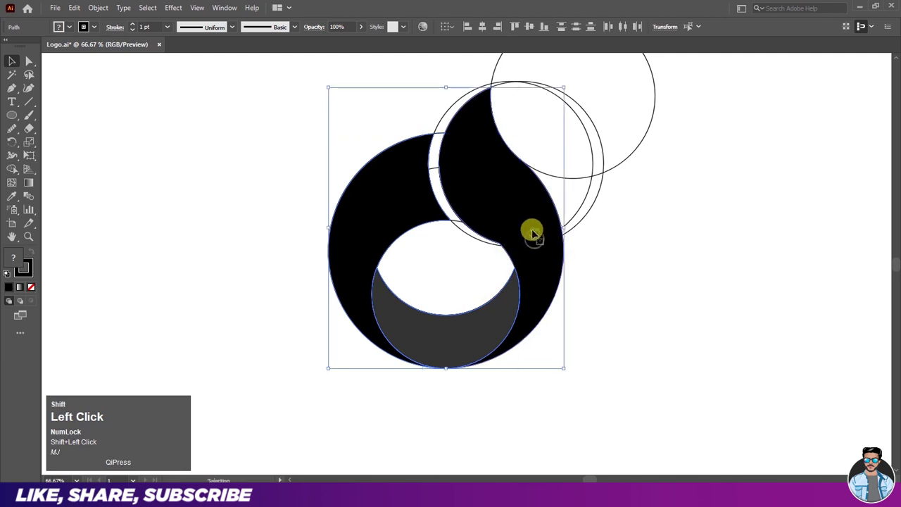
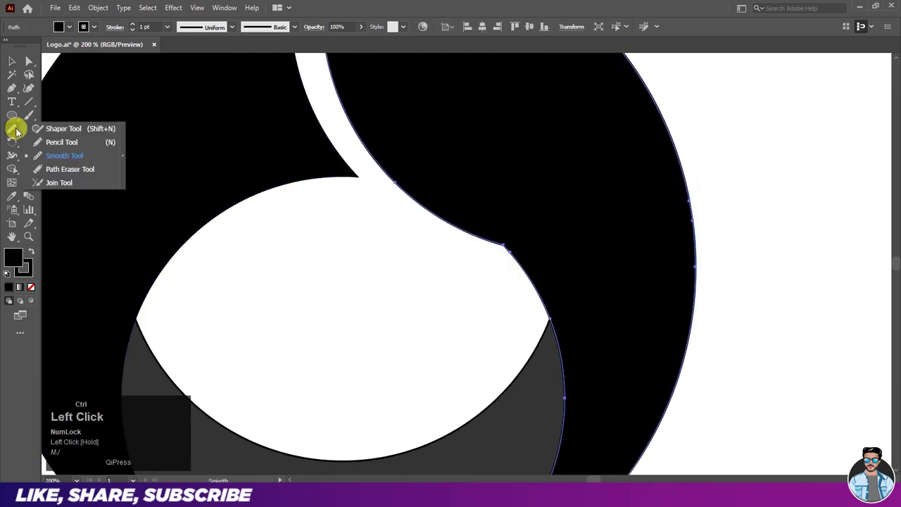
Smooth the flame's inner curve and remove the outlines from the logo shapes
{"action": "key", "text": "ctrl+w"}
{"action": "key", "text": "ctrl+w"}
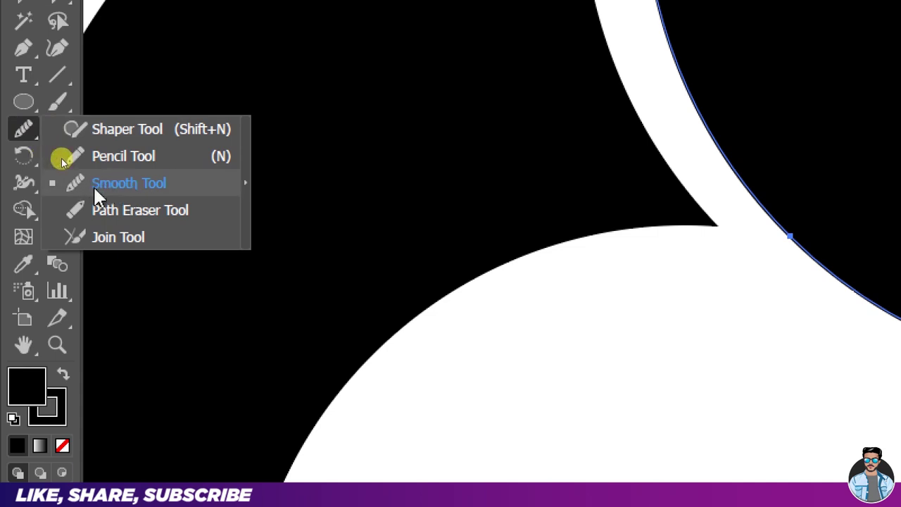
{"action": "key", "text": "ctrl+w"}
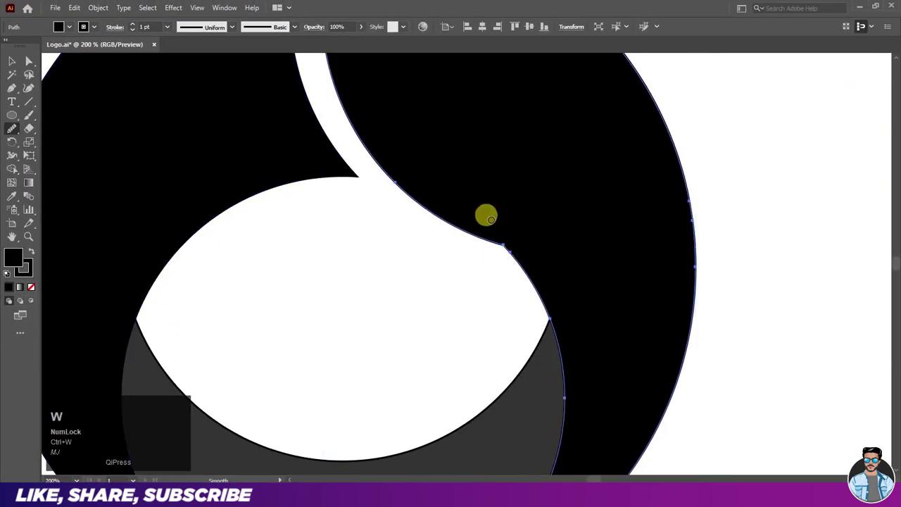
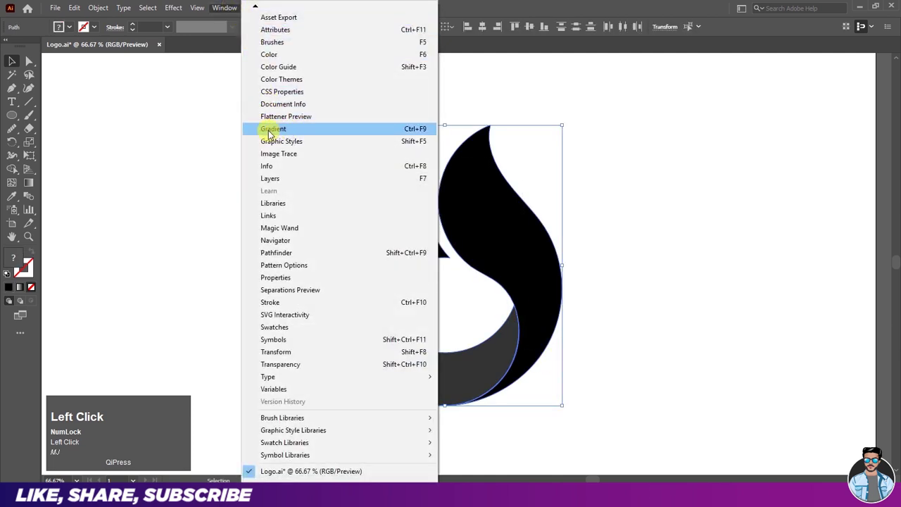
Apply linear gradients to the logo shapes from the Gradient panel
{"action": "key", "text": "ctrl+w"}
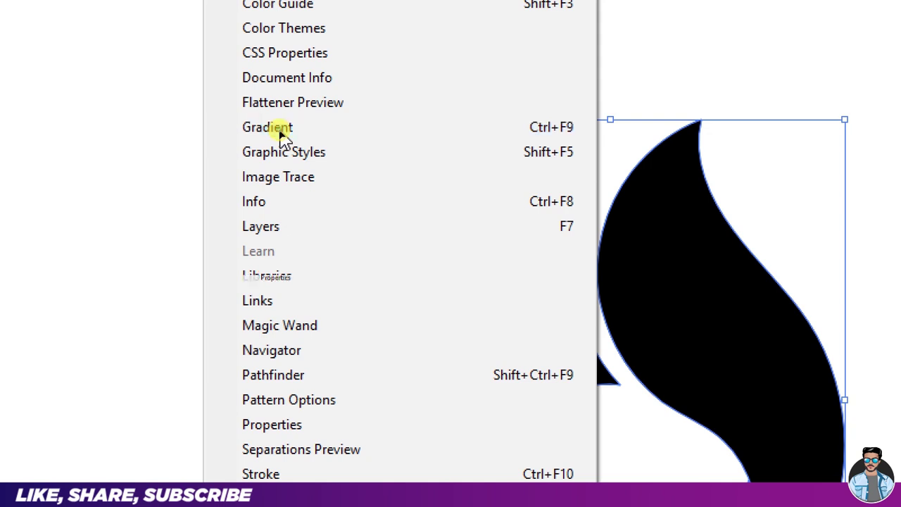
{"action": "key", "text": "ctrl+w"}
{"action": "left_click_drag", "start_coordinate": [839, 73], "coordinate": [622, 206]}
{"action": "key", "text": "ctrl+w"}
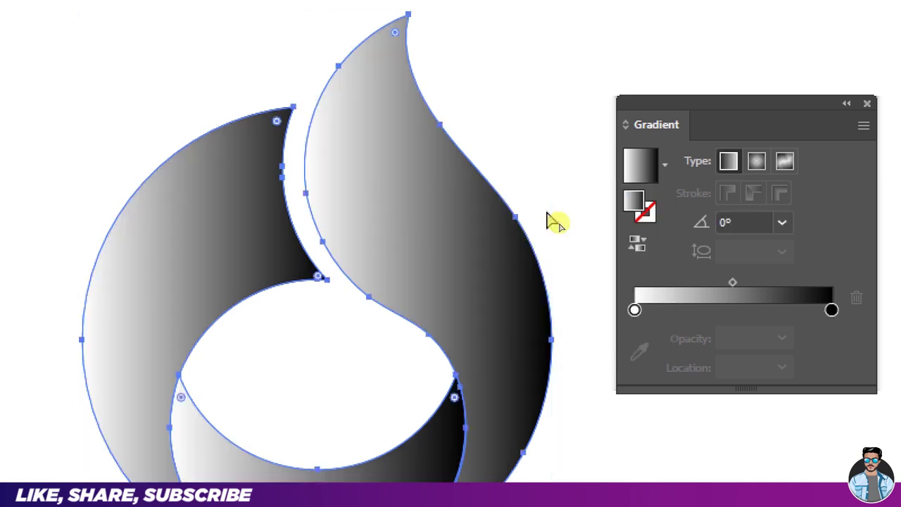
{"action": "key", "text": "ctrl+w"}
{"action": "left_click", "coordinate": [583, 212]}
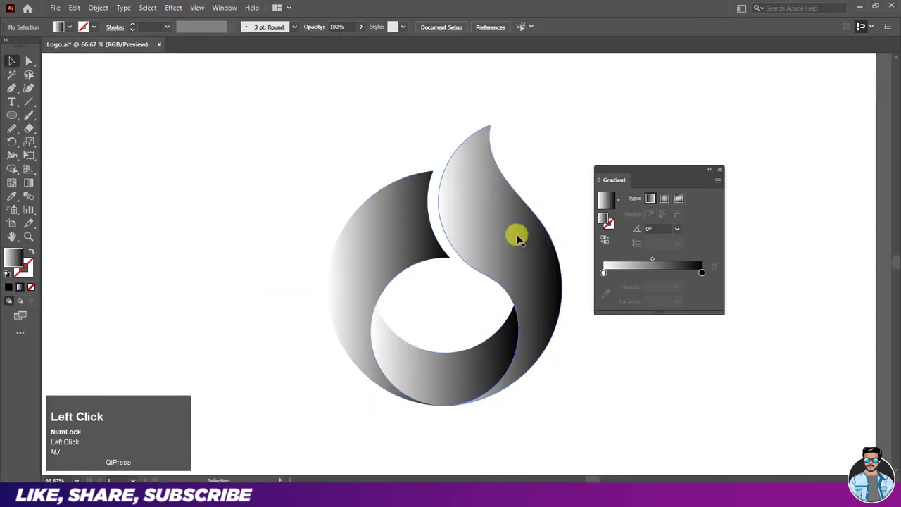
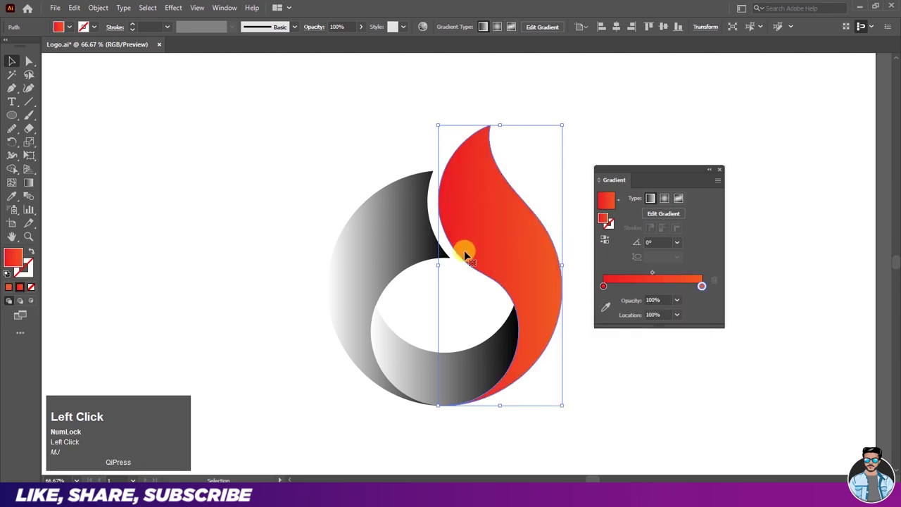
Re-angle the flame's gradient so it runs red to orange
{"action": "key", "text": "ctrl+w"}
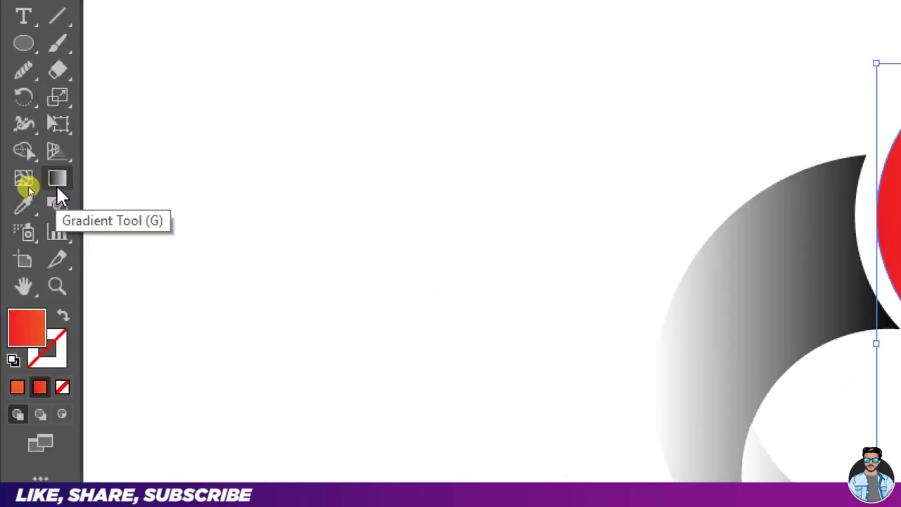
{"action": "key", "text": "ctrl+w"}
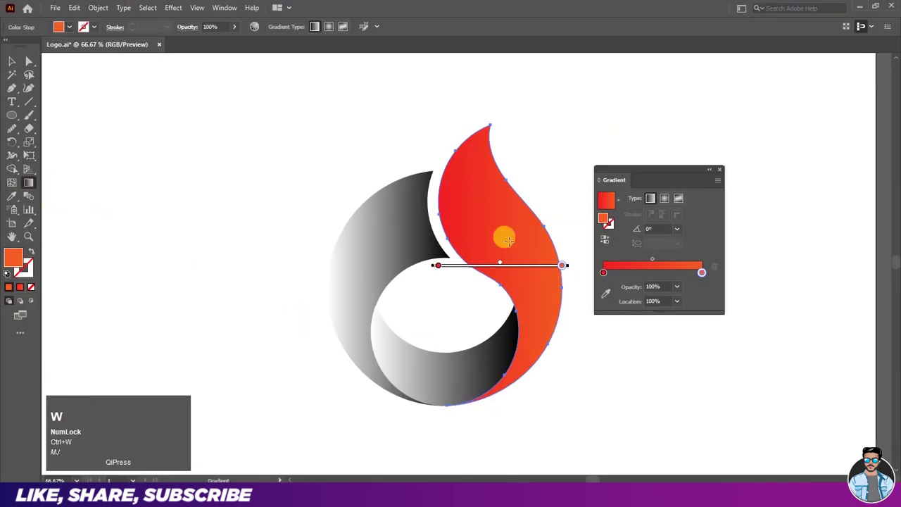
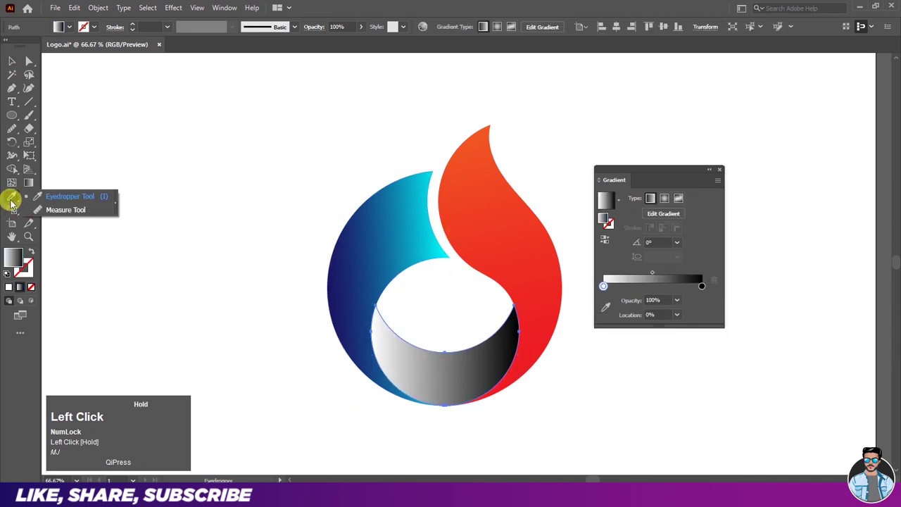
Sample the flame with the Eyedropper to give the bottom crescent the red-to-orange gradient
{"action": "key", "text": "ctrl+w"}
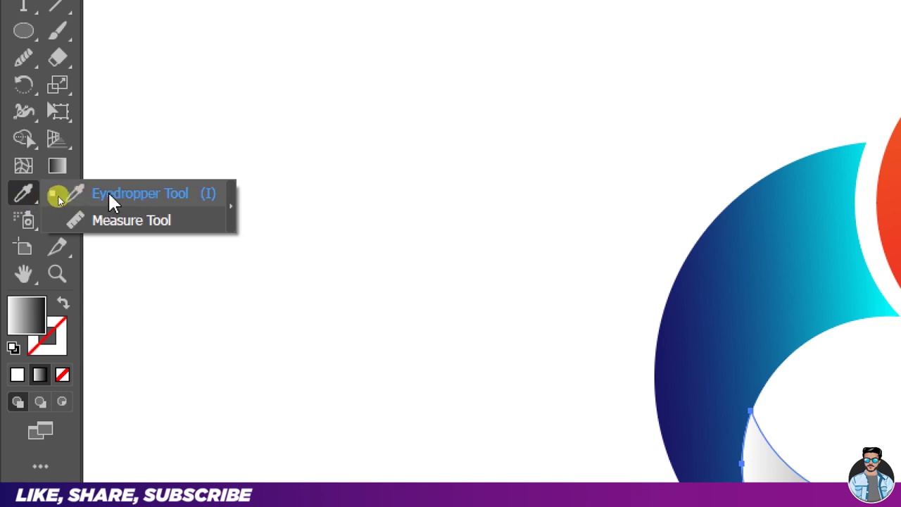
{"action": "key", "text": "ctrl+w"}
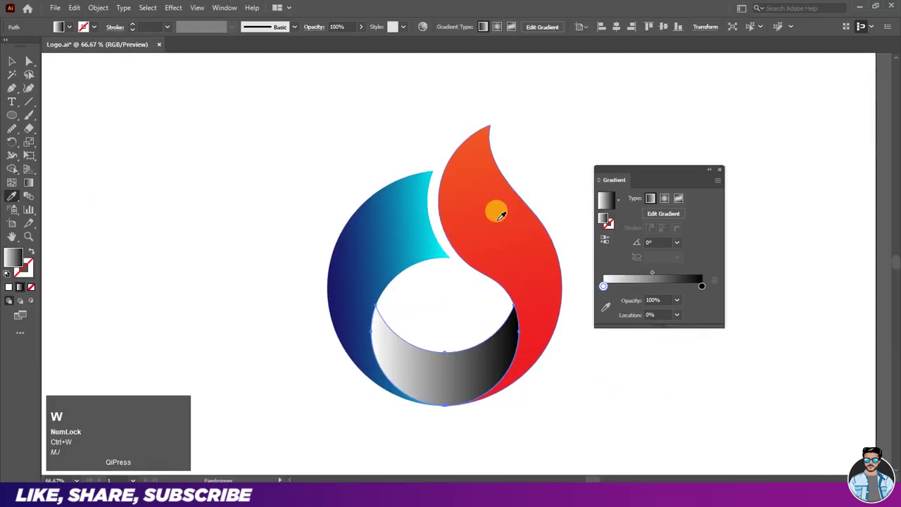
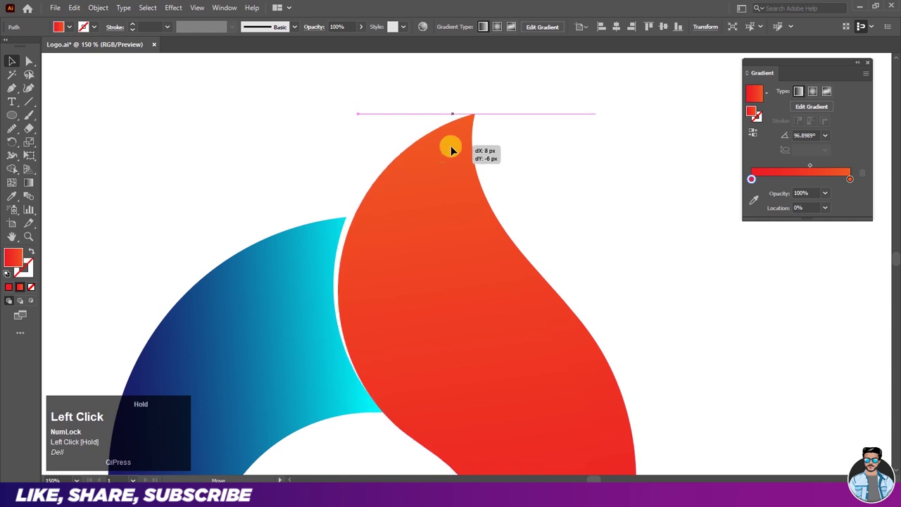
Select both overlapping flame shapes, the original and its slightly rotated copy
{"action": "scroll", "scroll_direction": "down", "scroll_amount": 3}
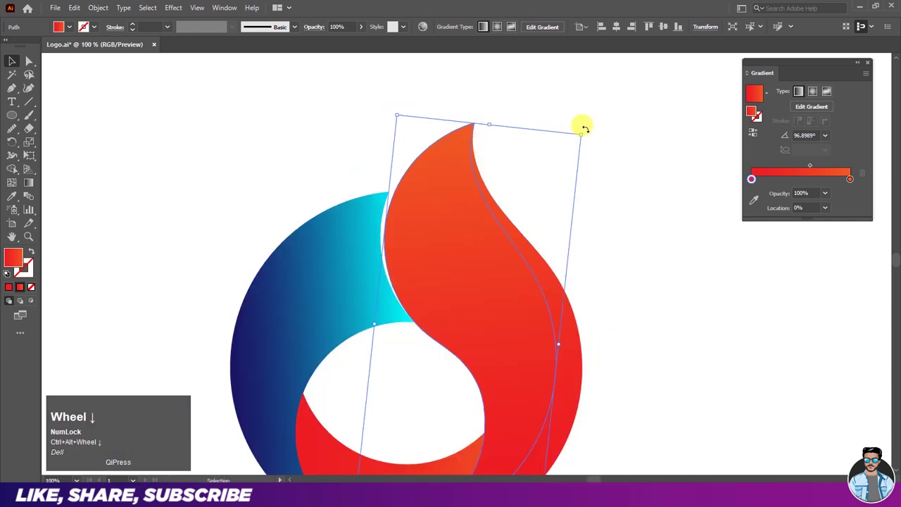
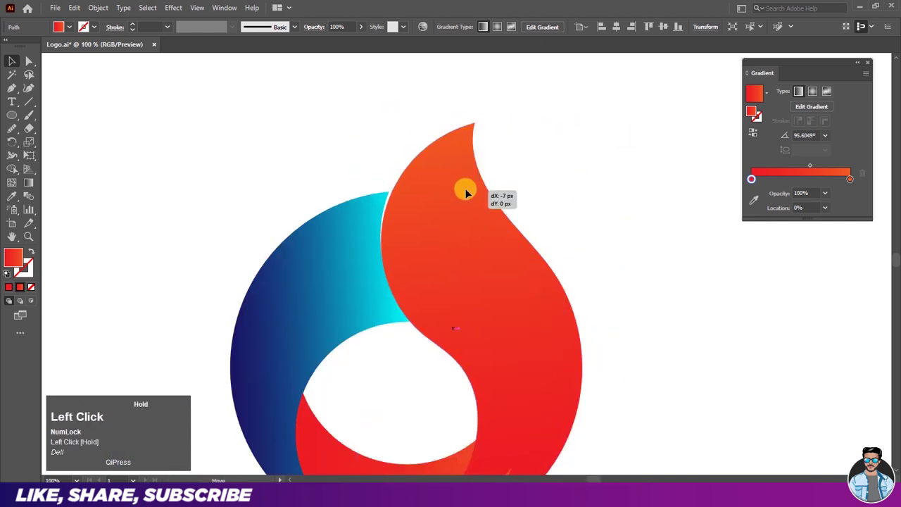
{"action": "scroll", "scroll_direction": "up", "scroll_amount": 3}
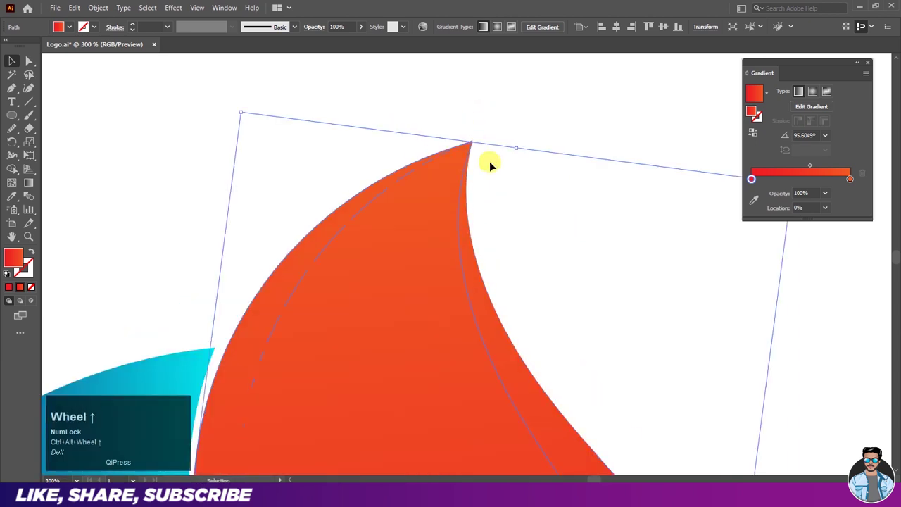
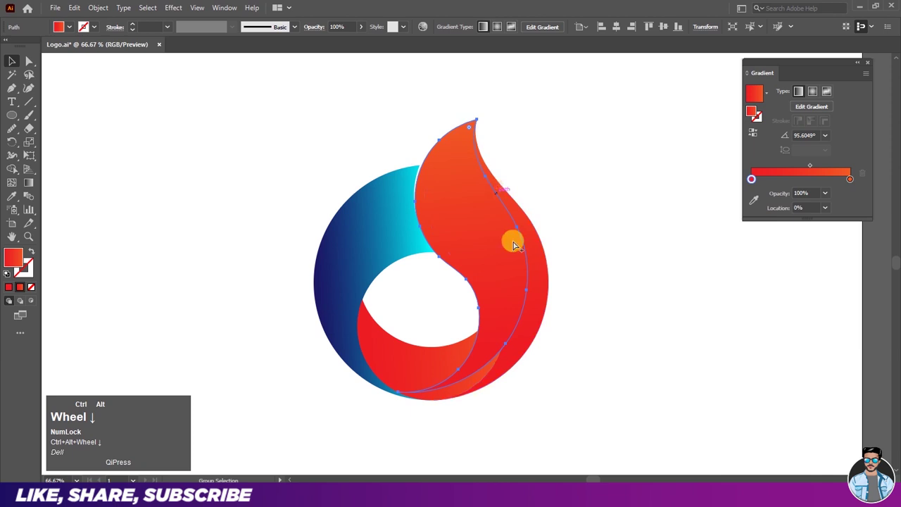
{"action": "scroll", "scroll_direction": "up", "scroll_amount": 3}
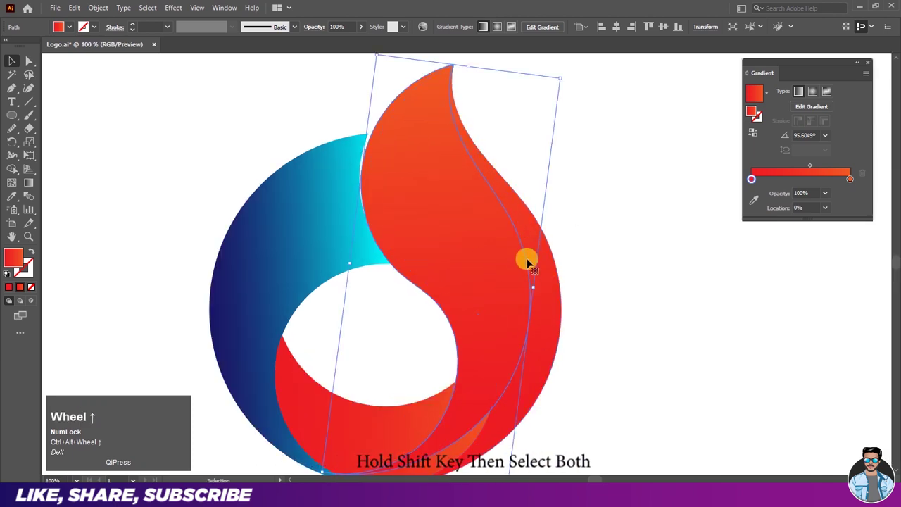
{"action": "left_click", "coordinate": [557, 280]}
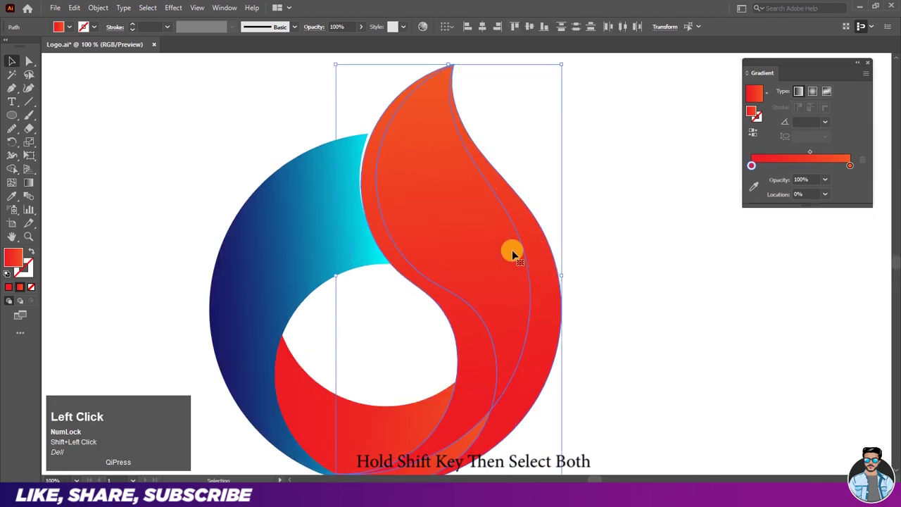
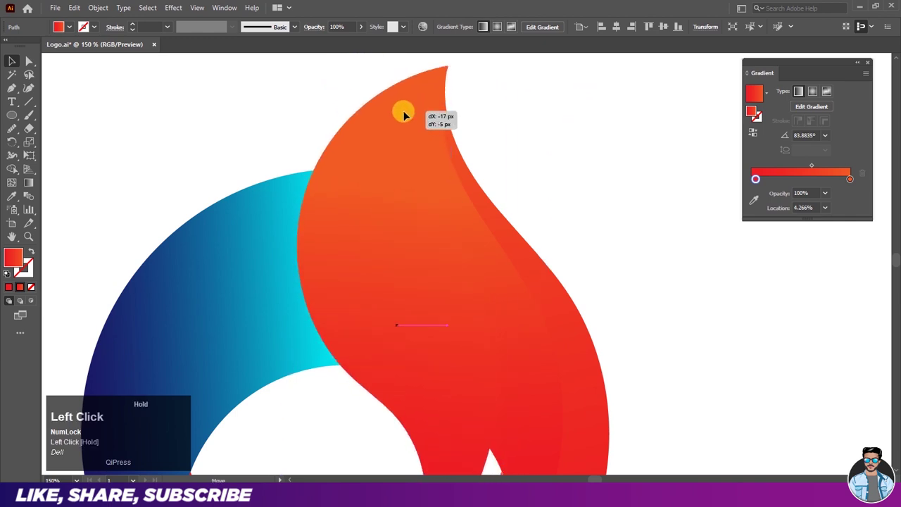
Trim and recolour the flame copies to build darker red shading bands on its right side
{"action": "scroll", "scroll_direction": "down", "scroll_amount": 3}
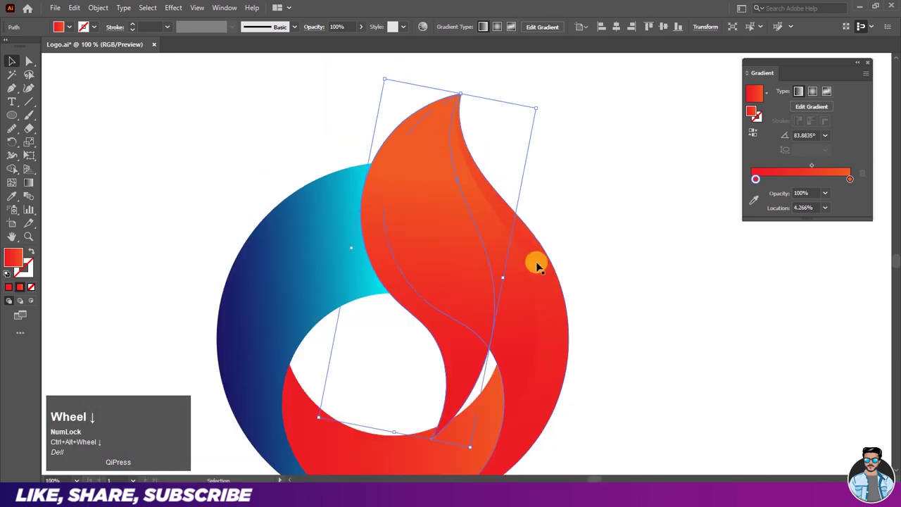
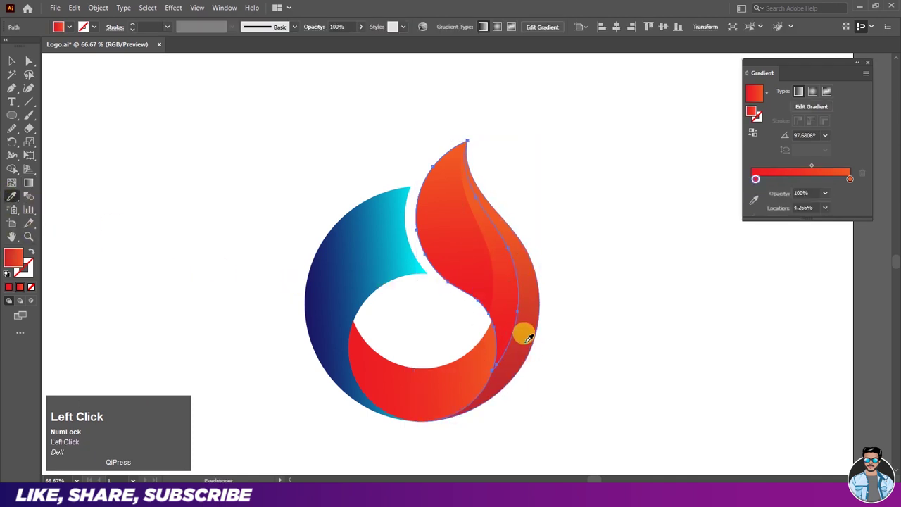
Select a flame shading piece to re-angle its gradient and deepen the red along the lower curve
{"action": "left_click", "coordinate": [476, 293]}
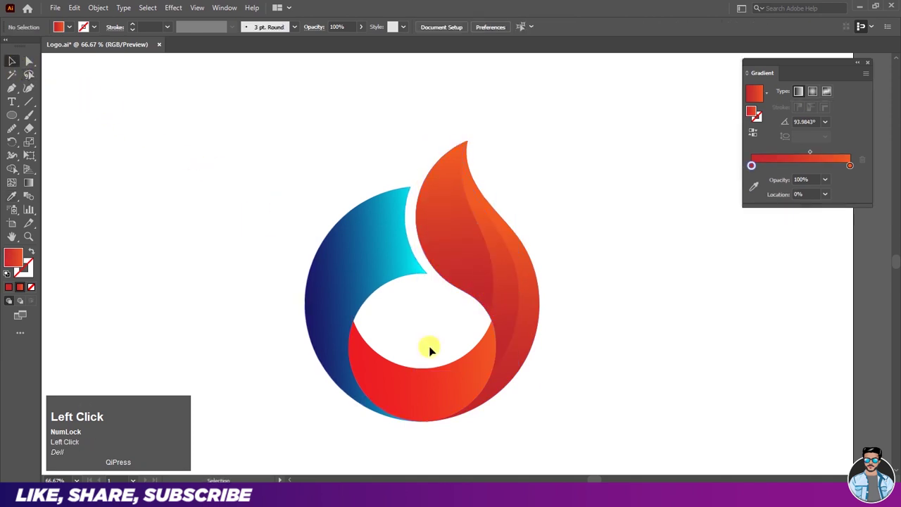
{"action": "scroll", "scroll_direction": "down", "scroll_amount": 3}
{"action": "scroll", "scroll_direction": "up", "scroll_amount": 3}
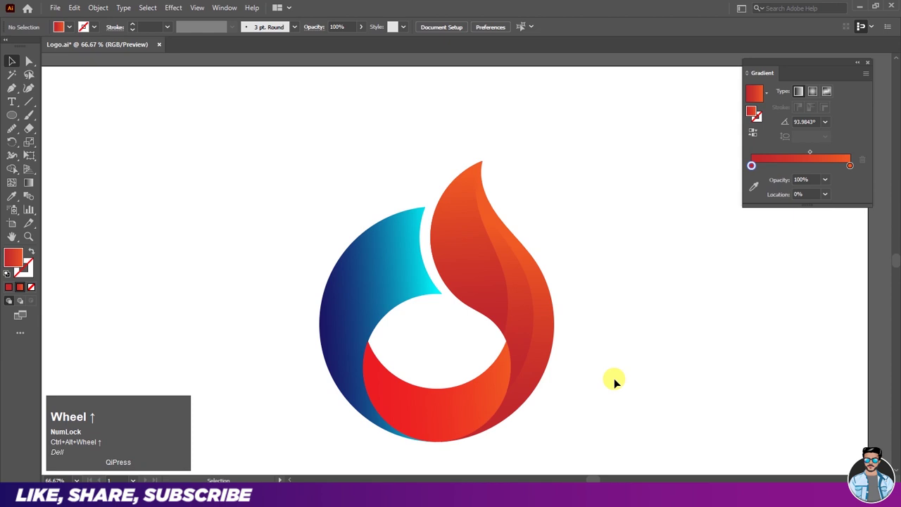
{"action": "left_click_drag", "start_coordinate": [618, 385], "coordinate": [473, 277]}
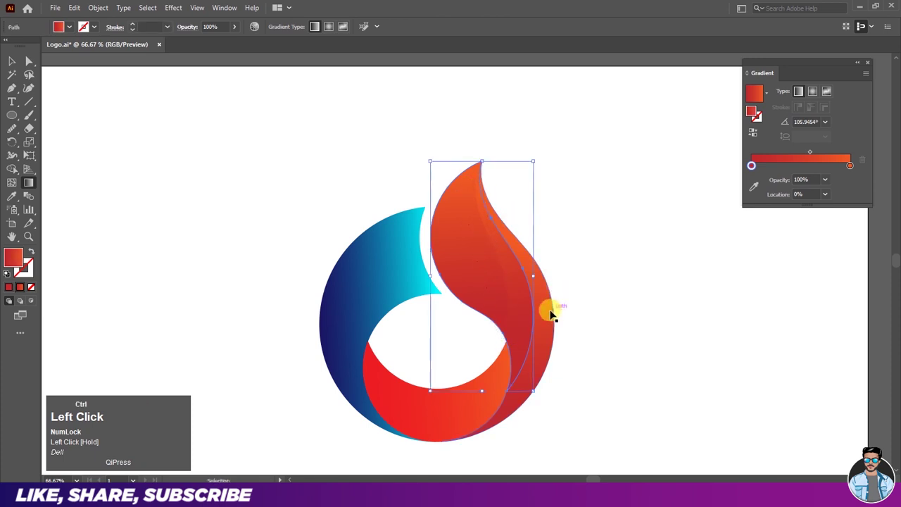
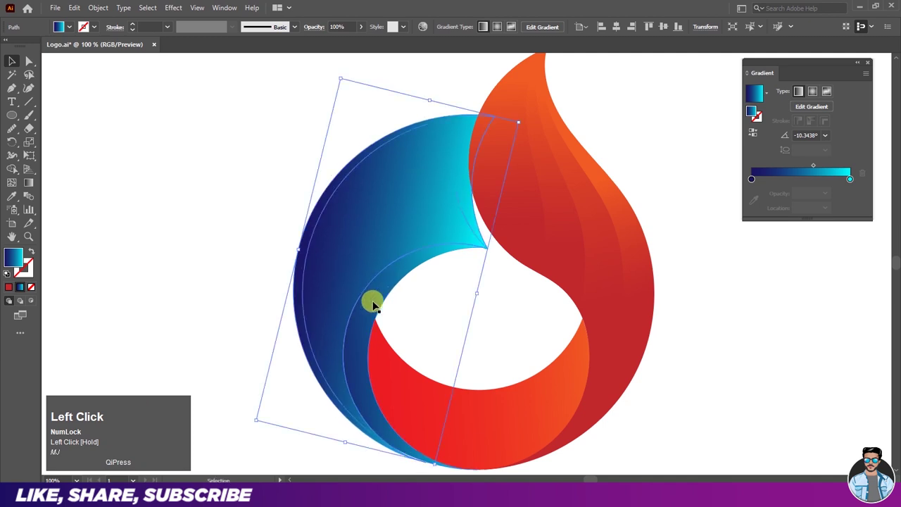
Add darker and lighter blue shading bands to the crescent by rotating and trimming crescent copies
{"action": "scroll", "scroll_direction": "up", "scroll_amount": 3}
{"action": "left_click", "coordinate": [470, 245]}
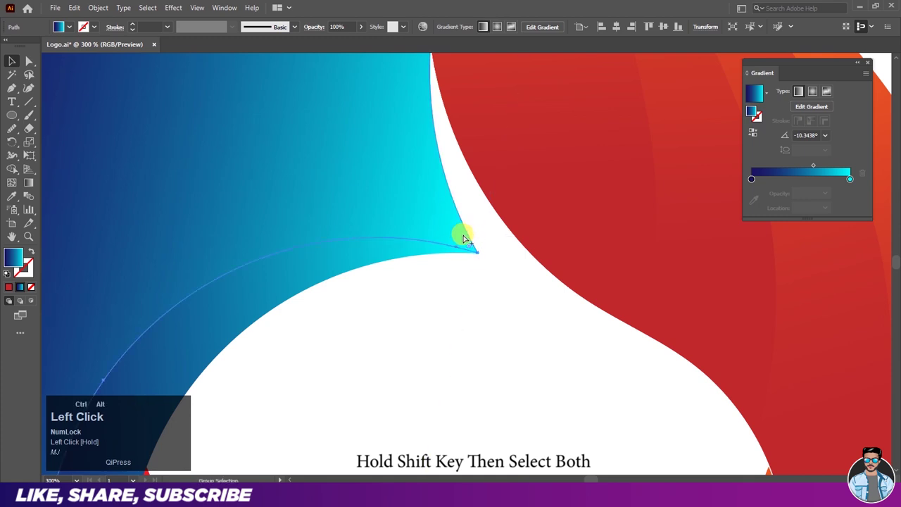
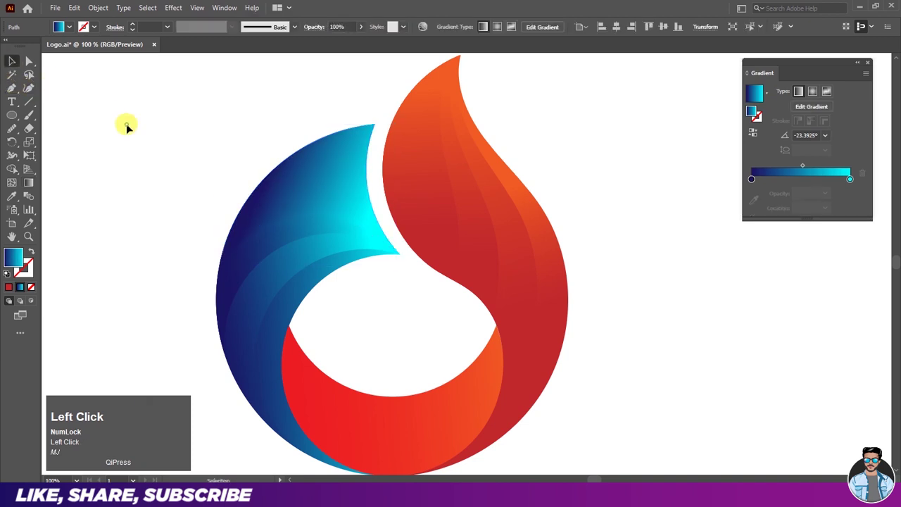
{"action": "left_click_drag", "start_coordinate": [297, 206], "coordinate": [18, 66]}
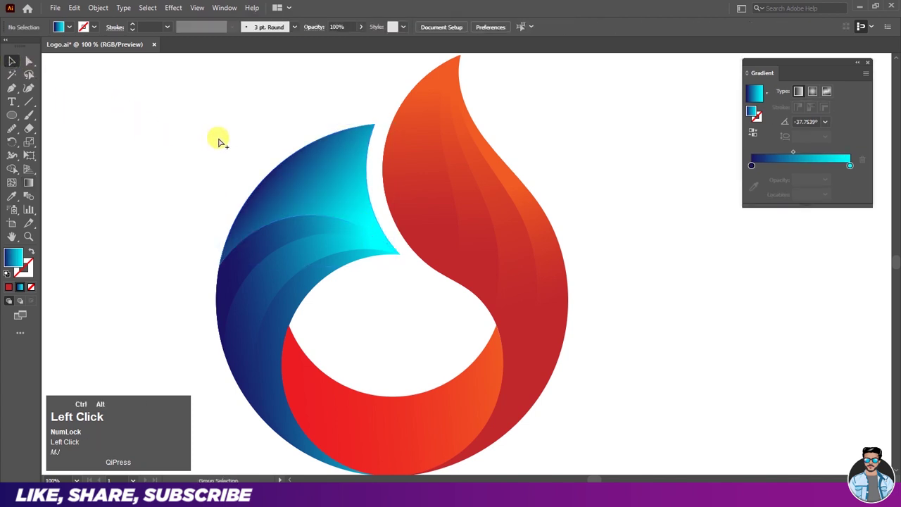
{"action": "scroll", "scroll_direction": "down", "scroll_amount": 3}
{"action": "scroll", "scroll_direction": "up", "scroll_amount": 3}
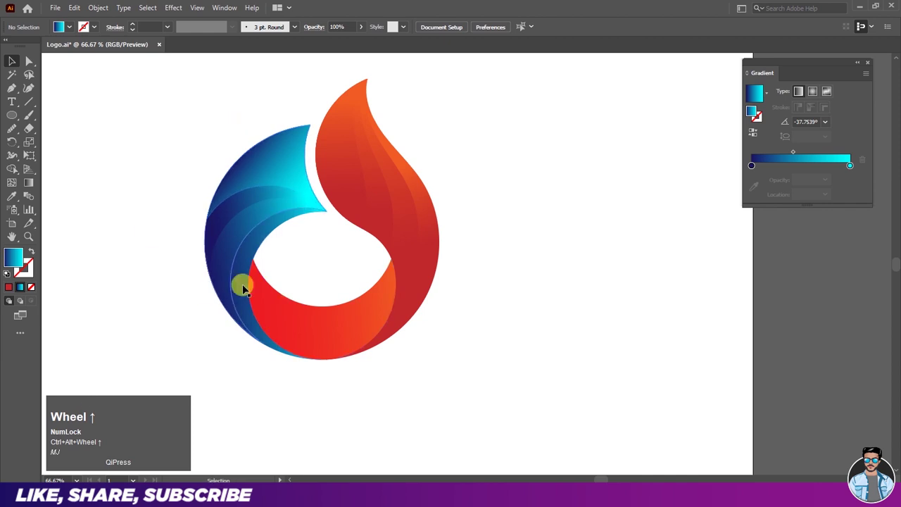
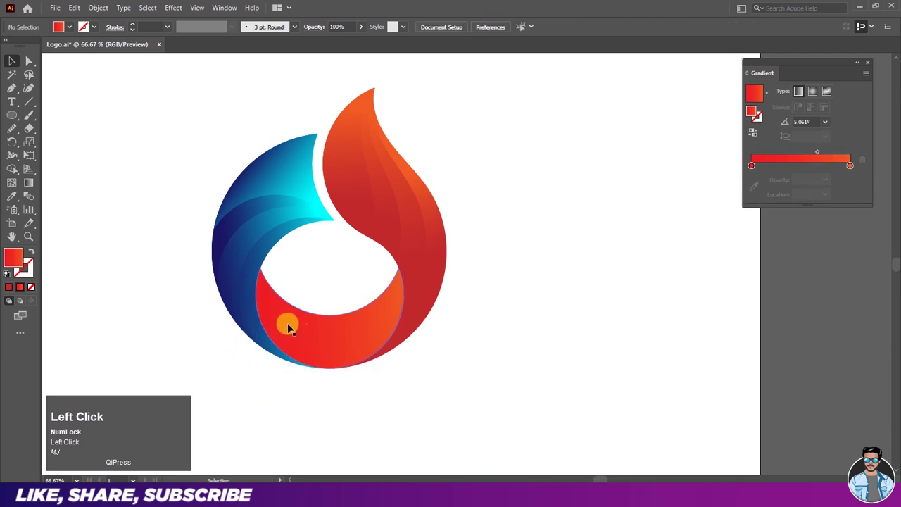
Build an offset band on the bottom red crescent and re-angle its gradient toward orange
{"action": "left_click_drag", "start_coordinate": [301, 333], "coordinate": [13, 173]}
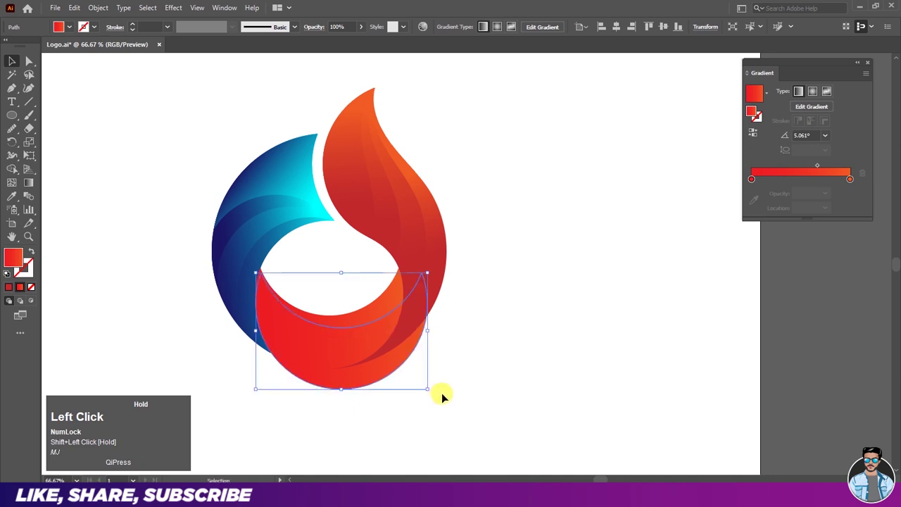
{"action": "type", "text": "mj"}
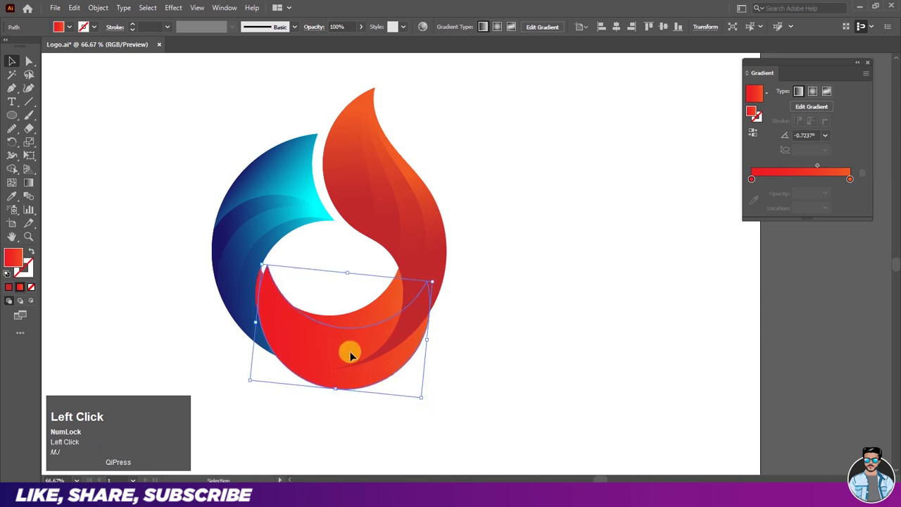
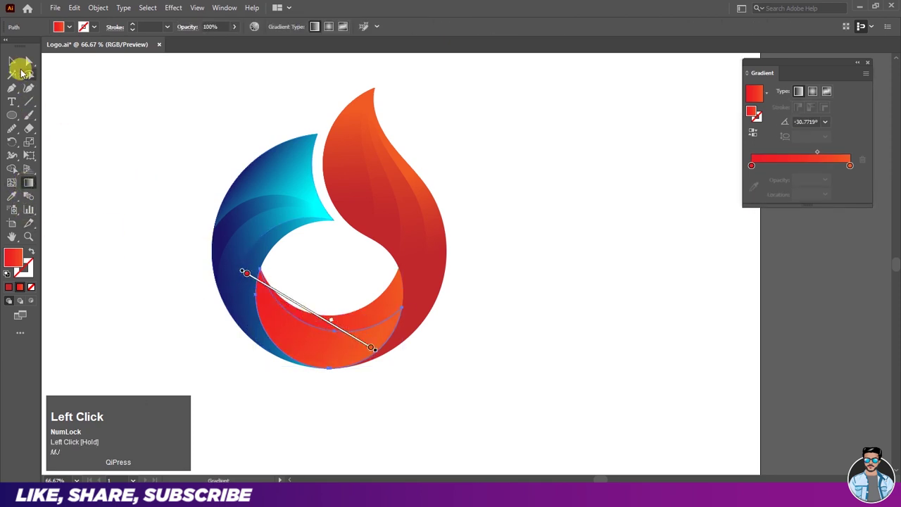
{"action": "scroll", "scroll_direction": "up", "scroll_amount": 3}
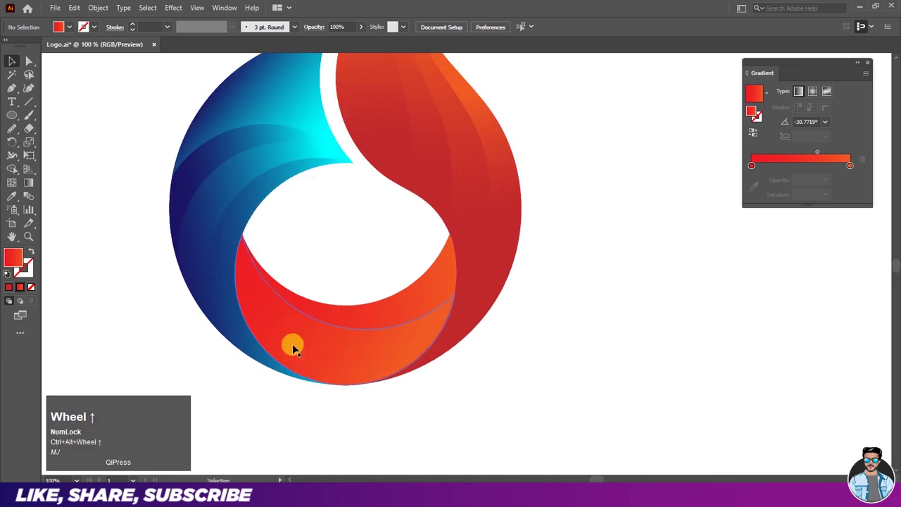
{"action": "left_click_drag", "start_coordinate": [293, 350], "coordinate": [336, 350]}
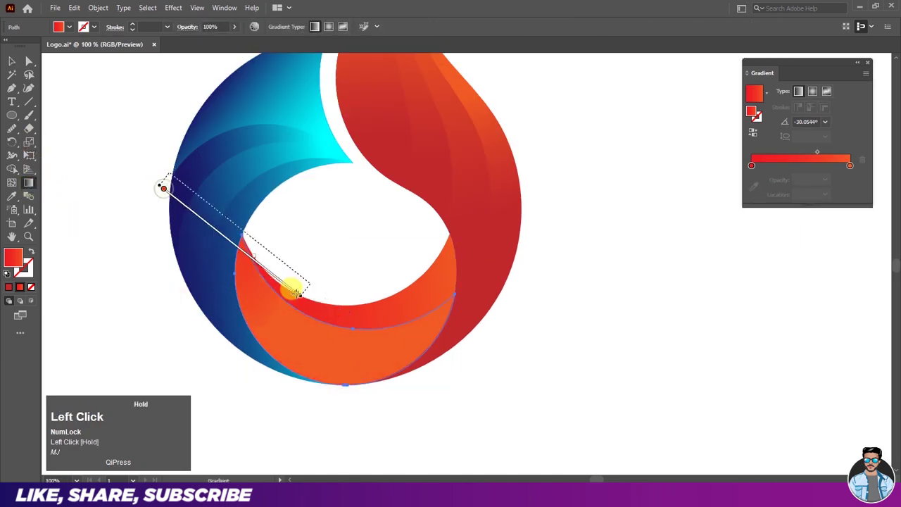
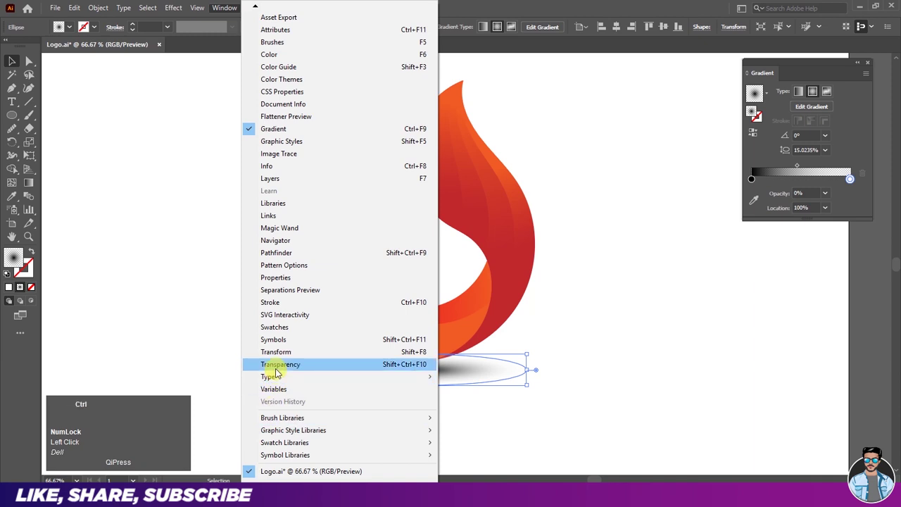
Show the Transparency settings for the Multiply-blended radial-gradient shadow ellipse
{"action": "key", "text": "ctrl+w"}
{"action": "key", "text": "ctrl+w"}
{"action": "left_click", "coordinate": [790, 341]}
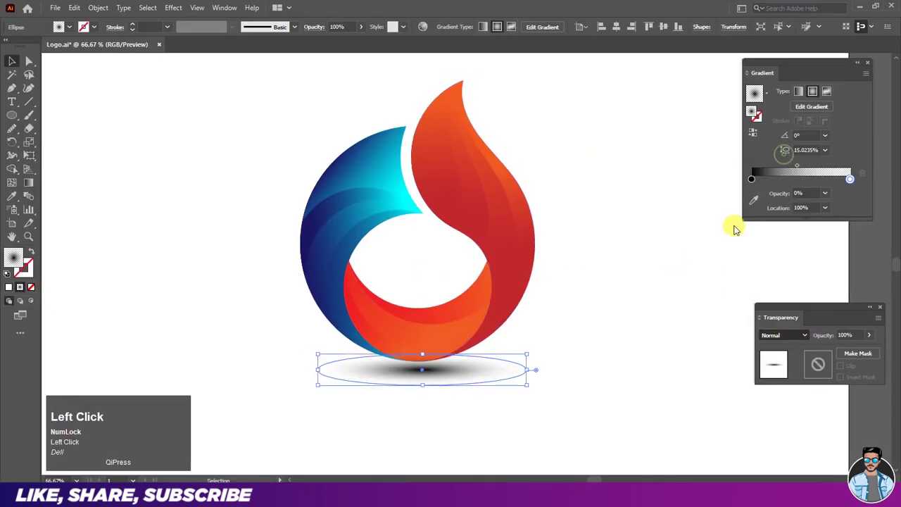